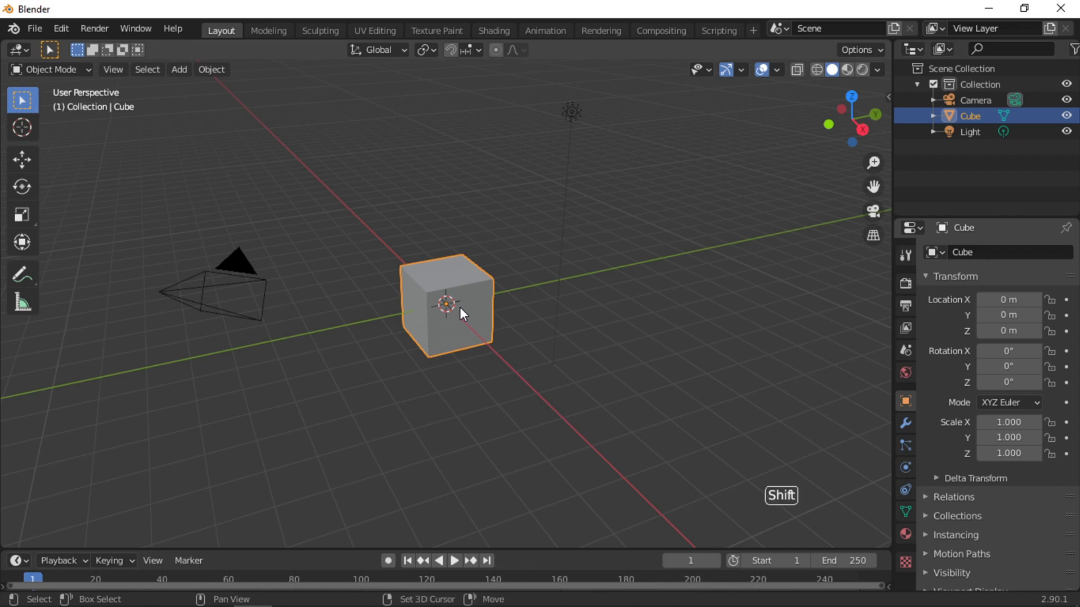
Delete the default cube and light, leaving only the camera
click(587, 117)
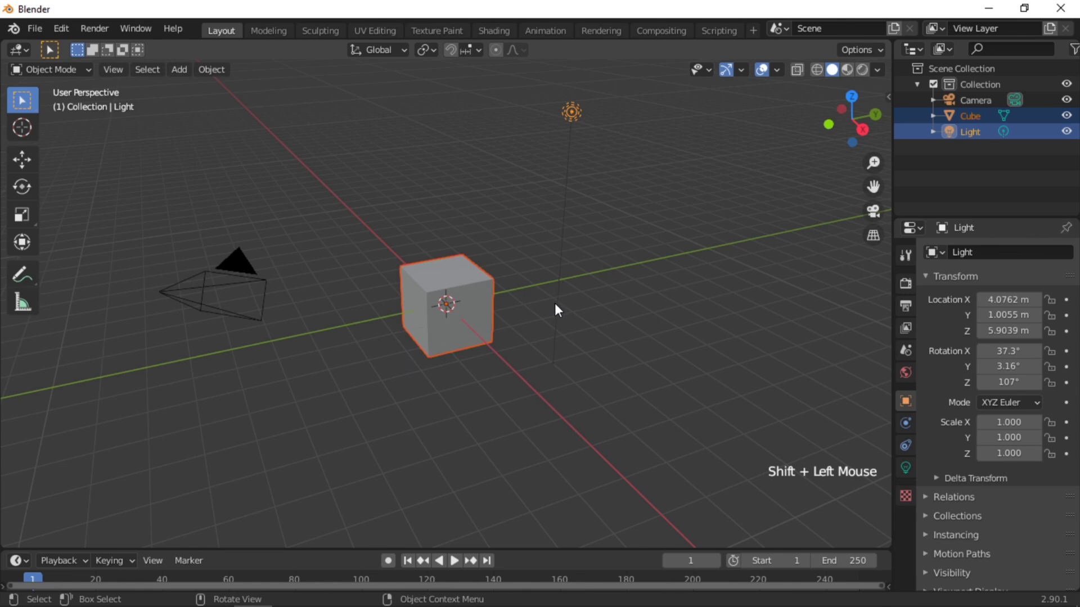
key(Delete)
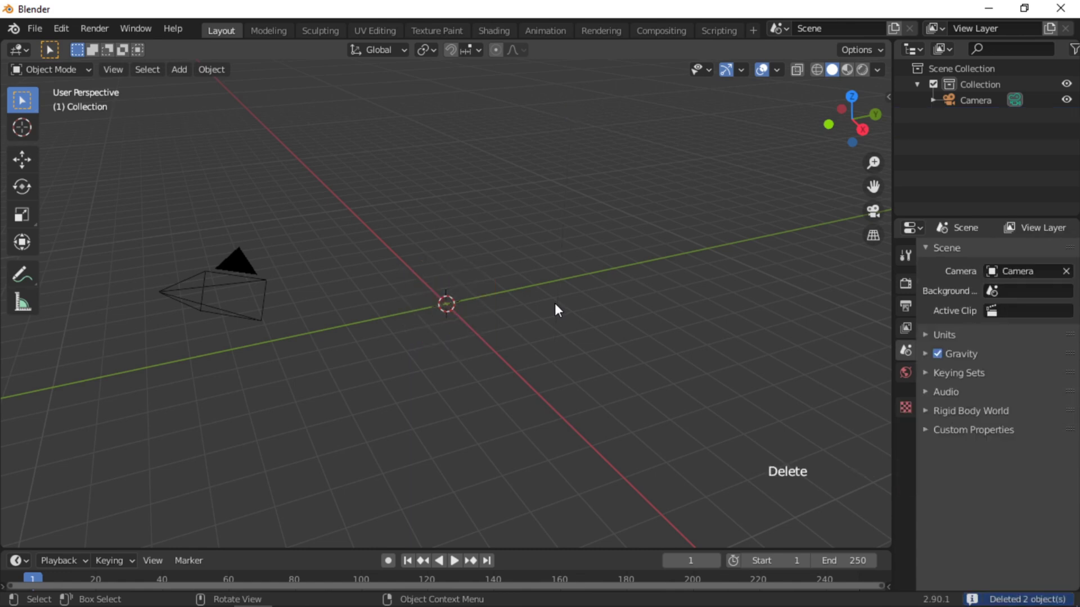
Add an Ico Sphere at the origin and show its Modifier Properties
click(179, 71)
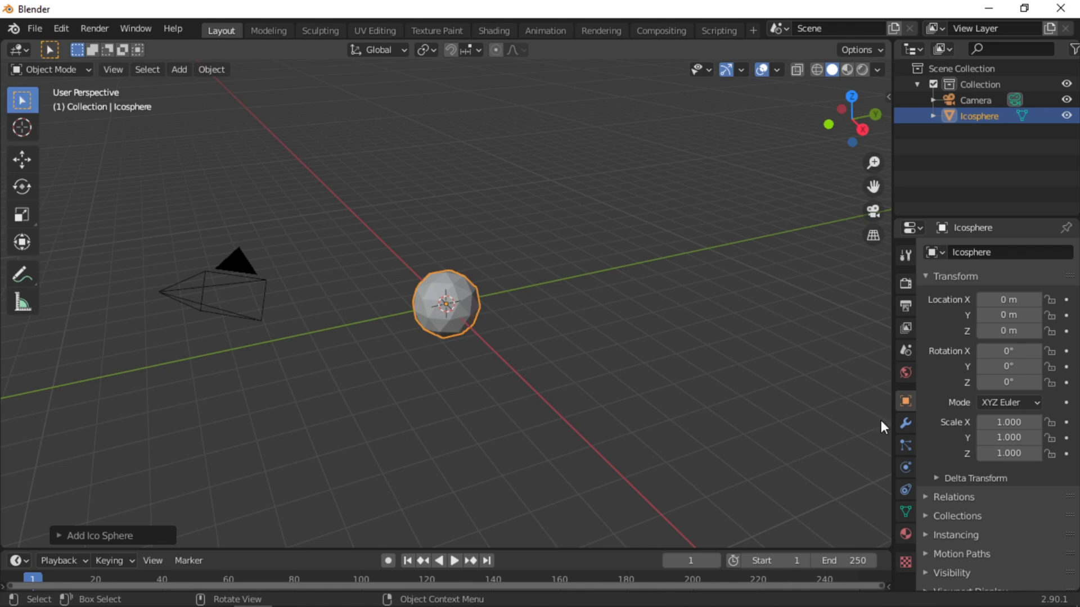
click(910, 425)
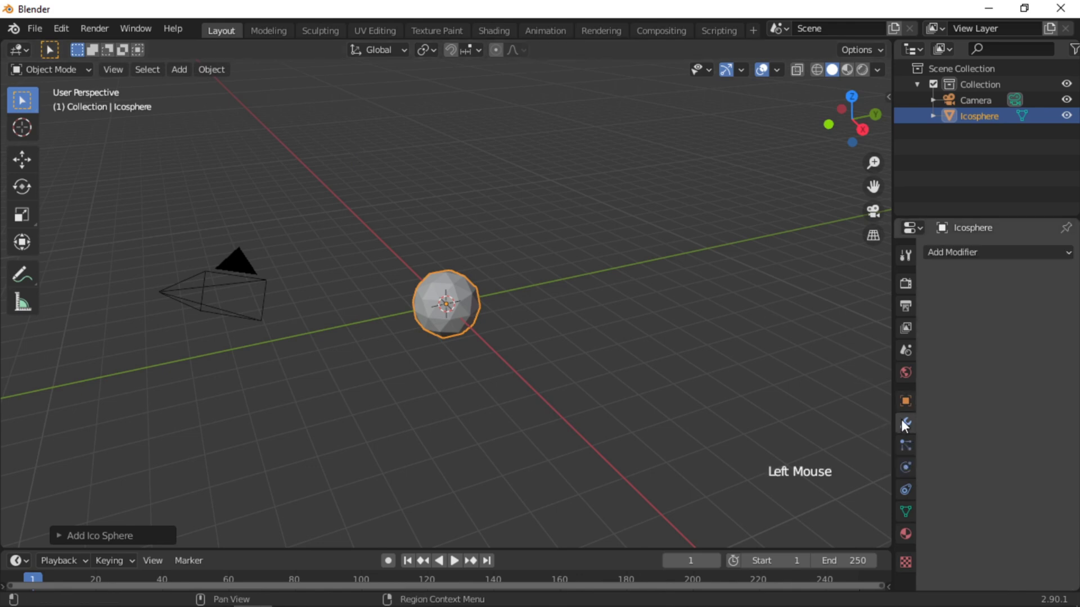
Add a Wireframe modifier to the icosphere with thickness 0.09 m
click(1030, 264)
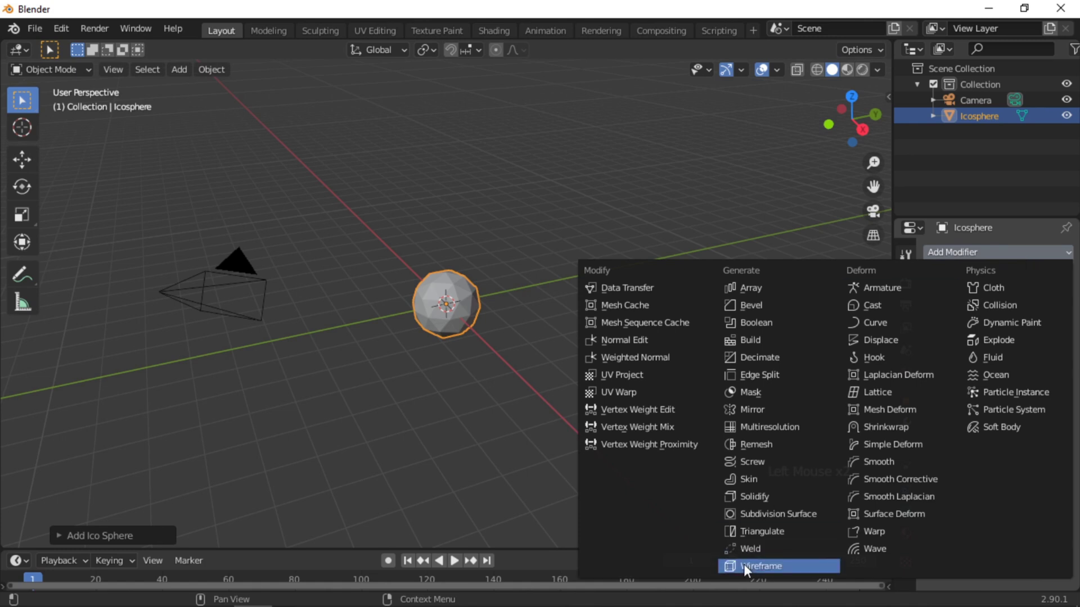
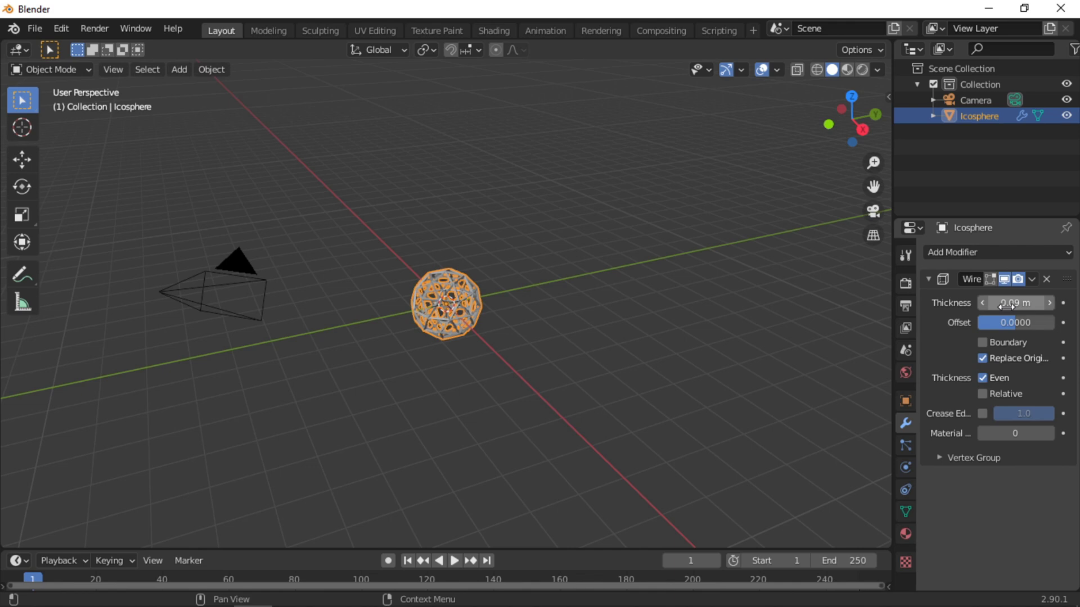
click(910, 430)
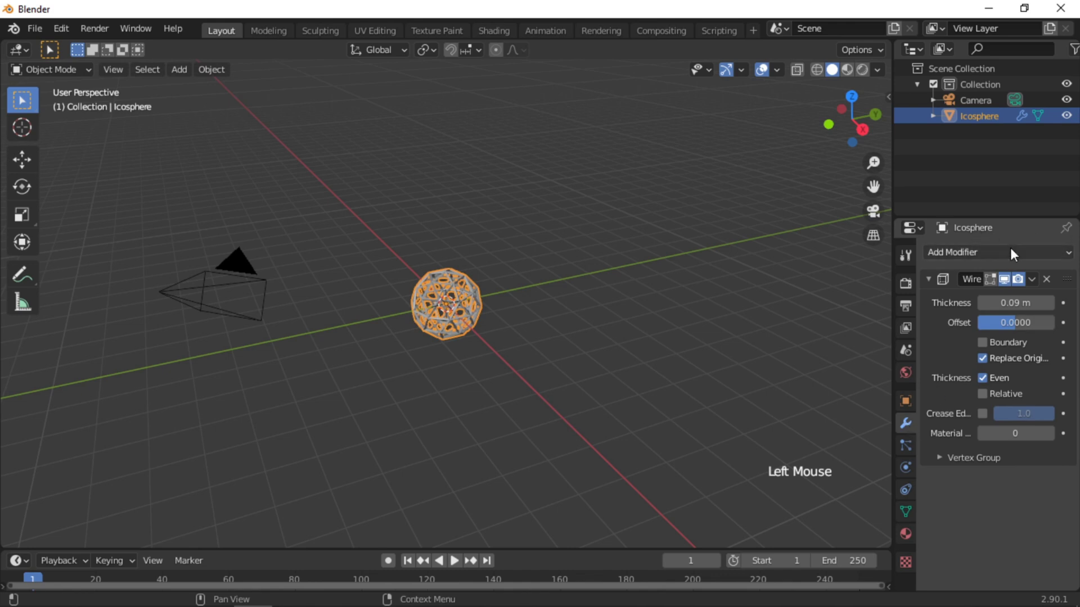
Add a Displace modifier driven by a new fractal noise texture, then return to the modifier stack
click(1019, 252)
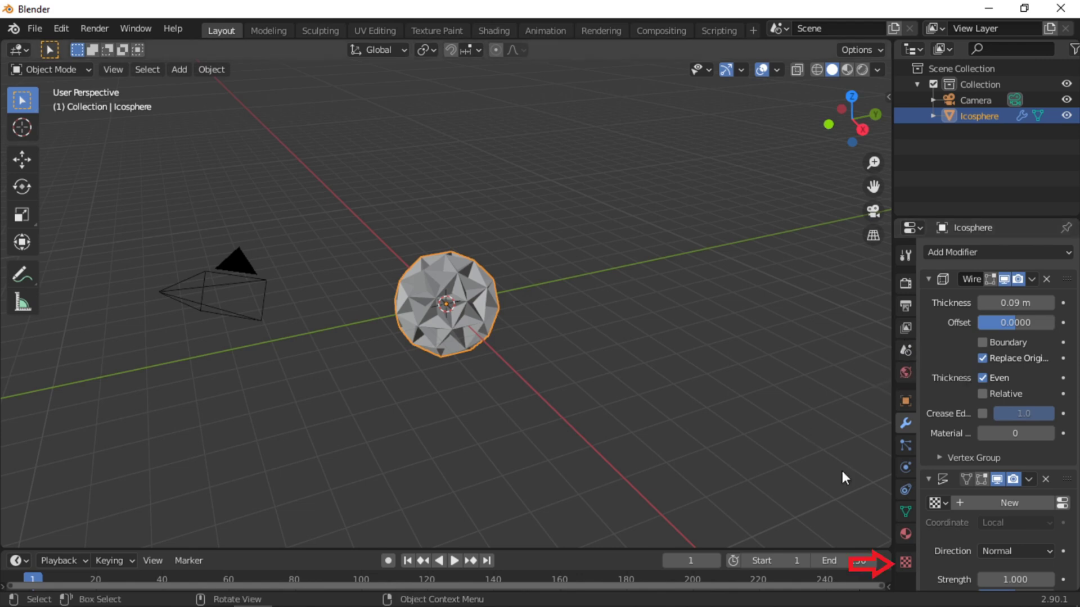
click(916, 563)
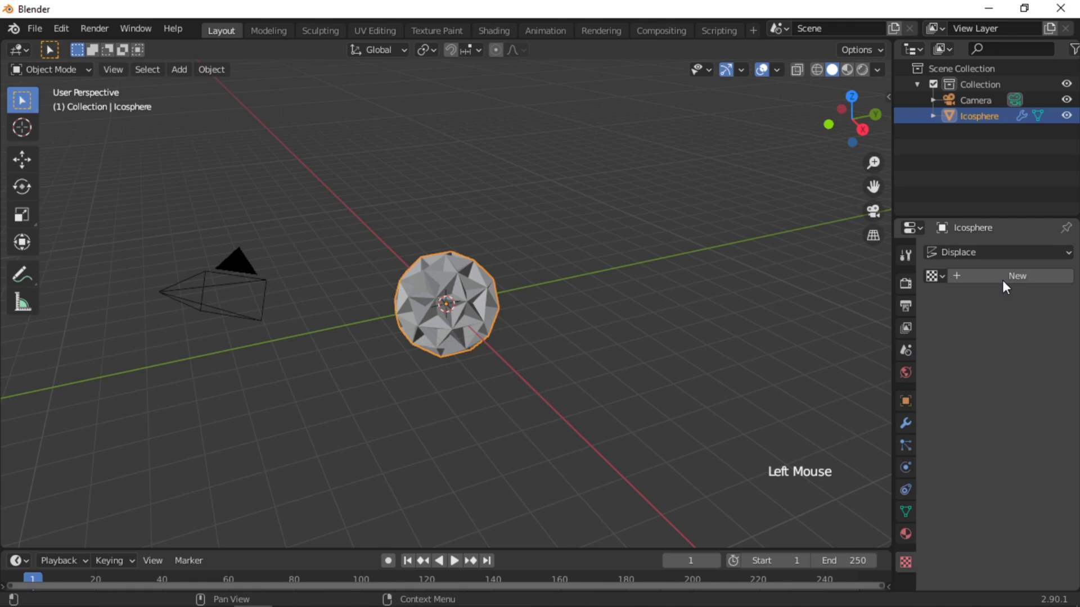
click(1009, 284)
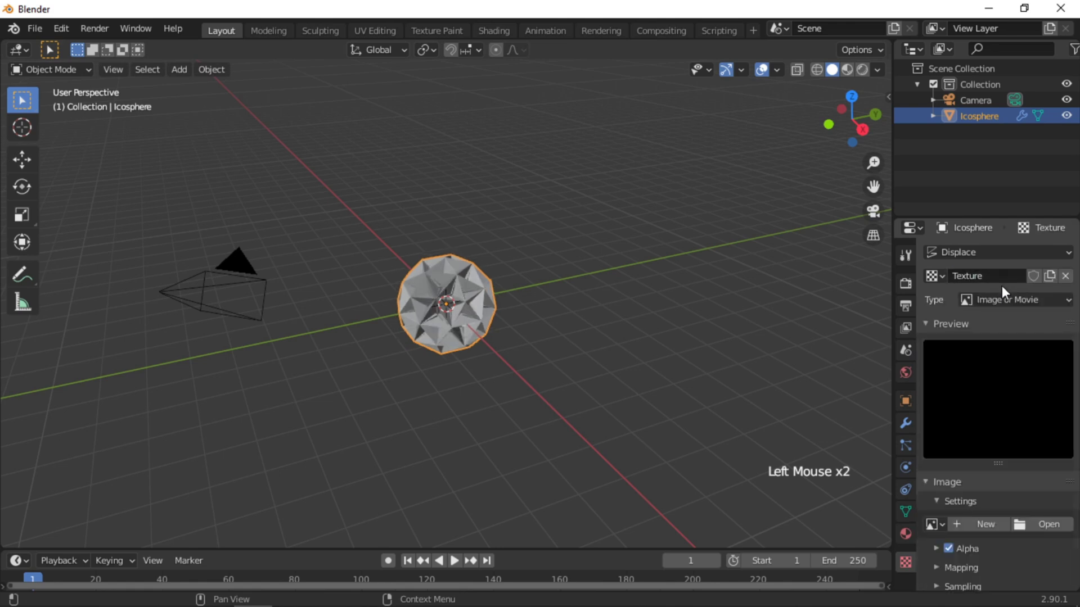
click(1064, 305)
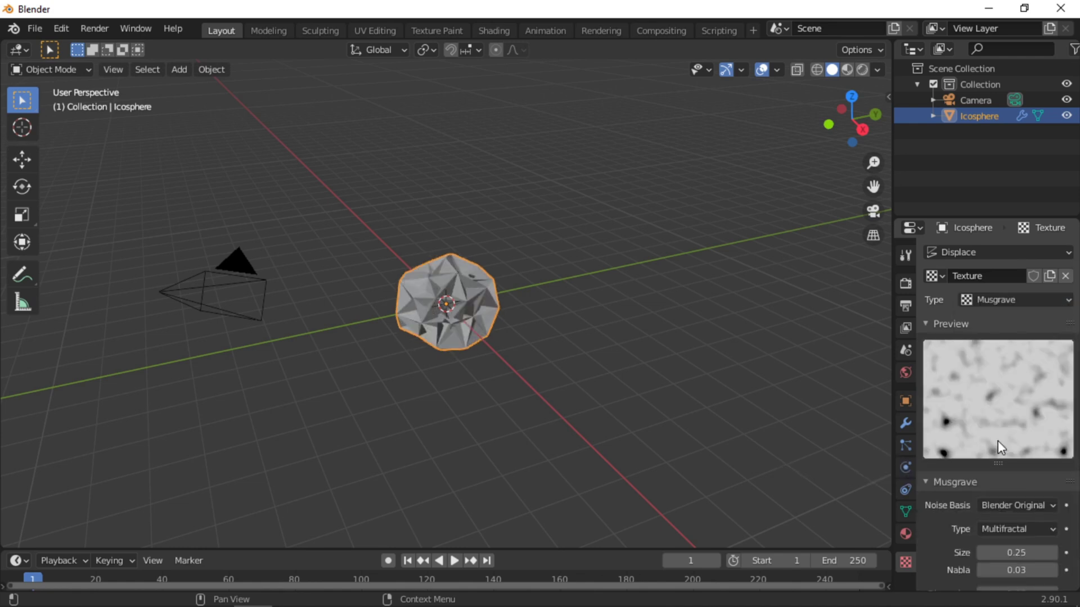
click(911, 431)
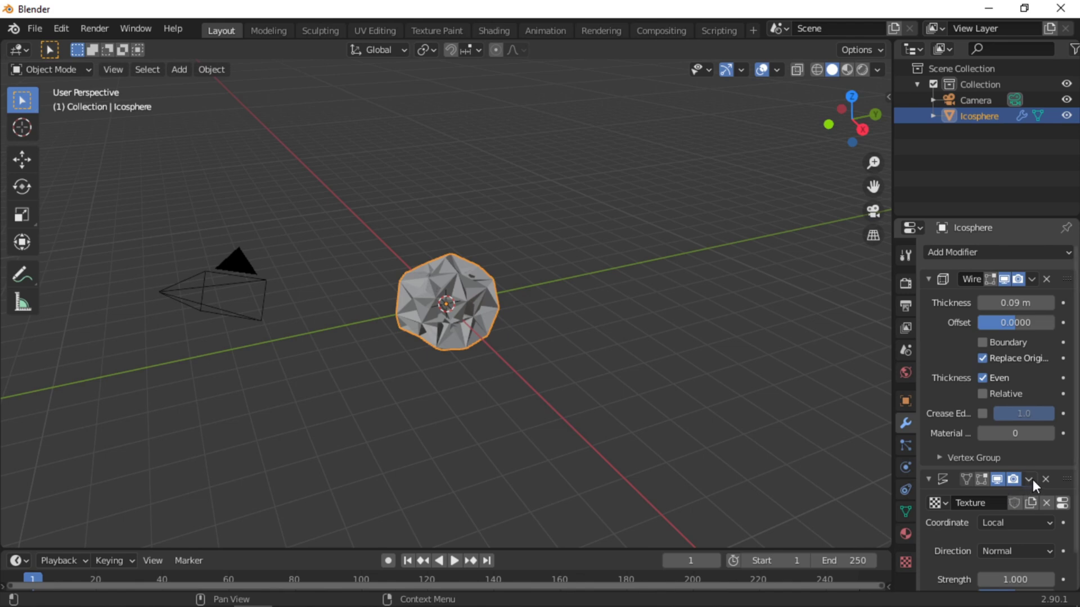
Move the Displace modifier above the Wireframe modifier in the stack
click(1038, 486)
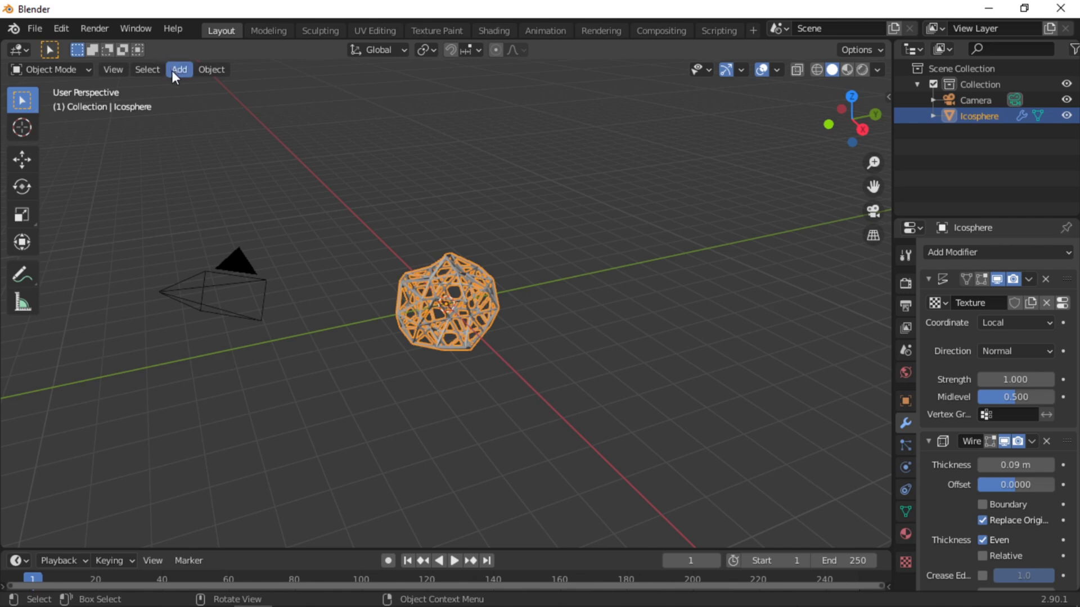
Add a Plain Axes empty at the origin, scale it up around the icosphere and apply its scale
click(181, 75)
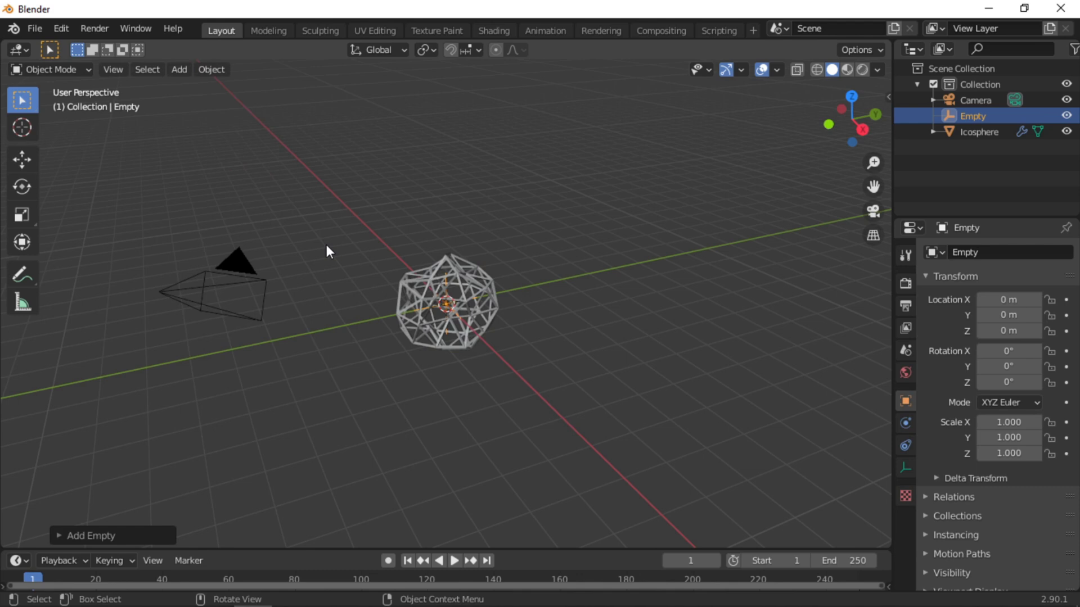
key(s)
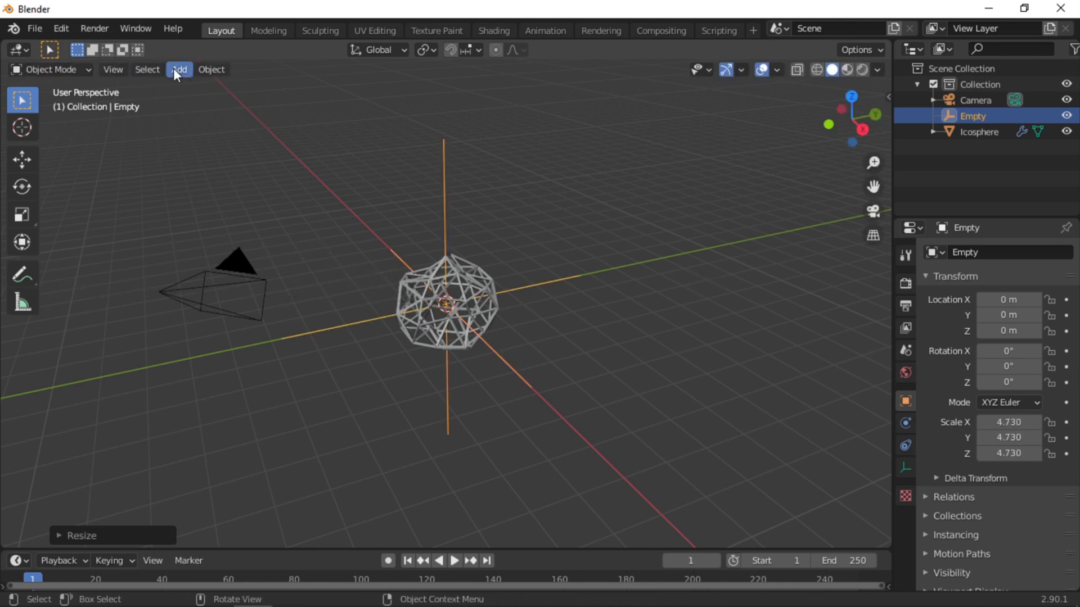
click(214, 71)
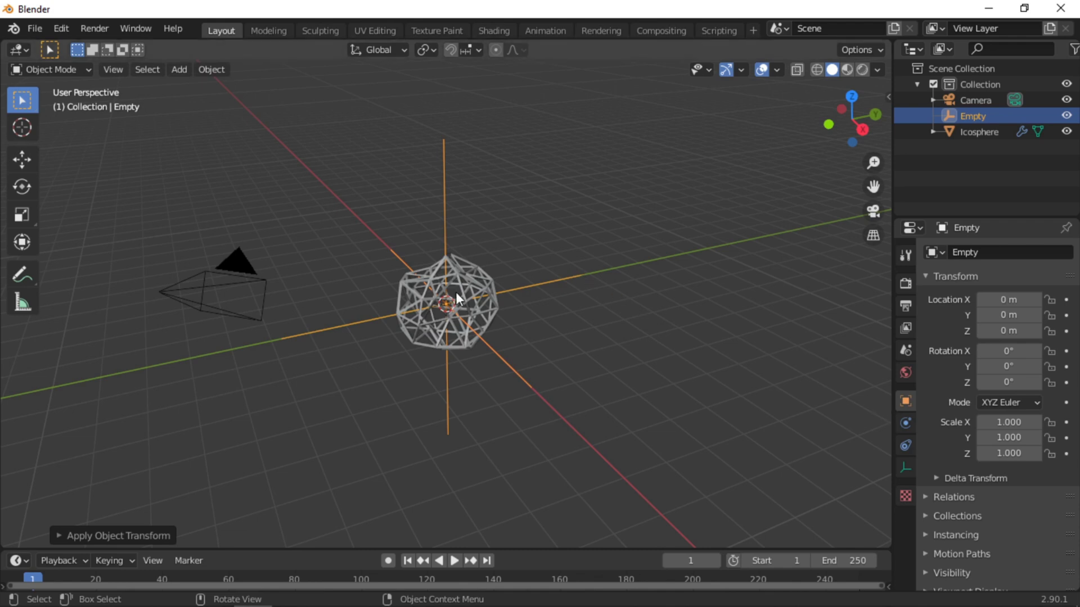
Set the Displace coordinates to Object using the Empty, then select the Empty for rotating
click(462, 300)
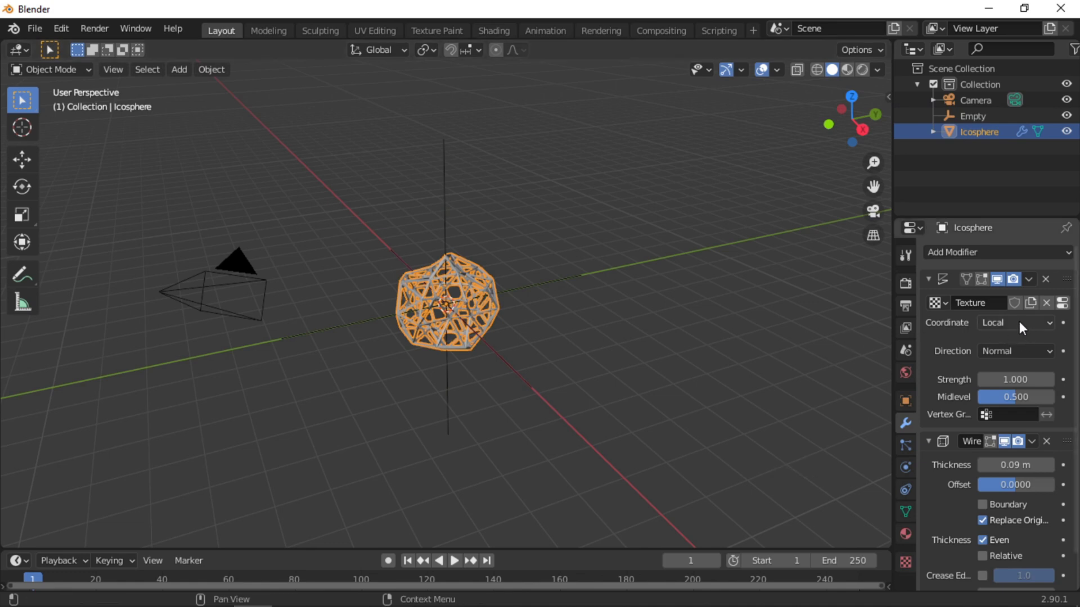
click(1027, 326)
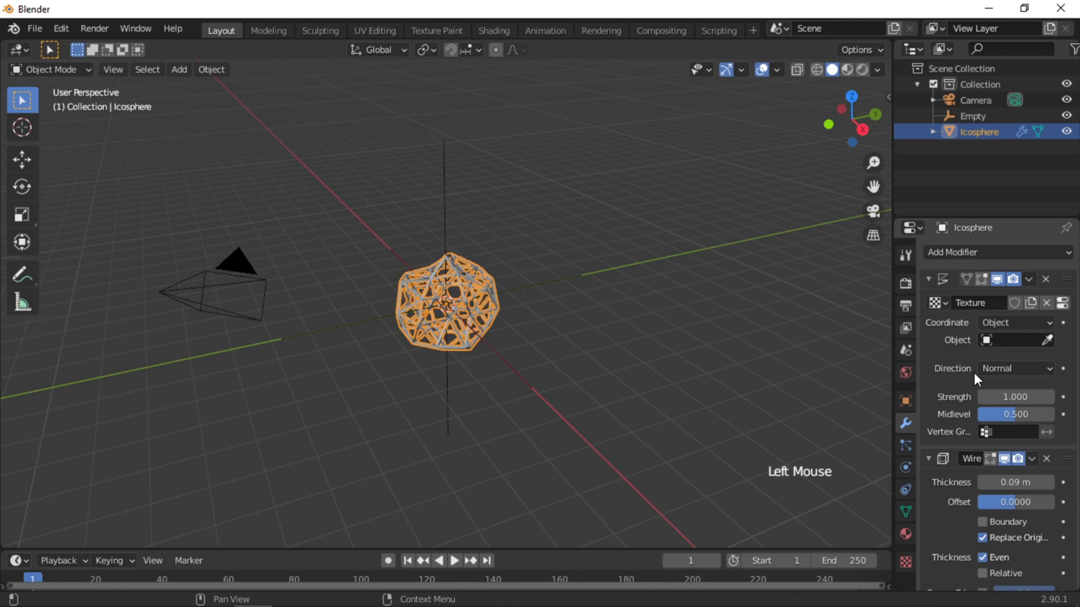
double_click(1020, 343)
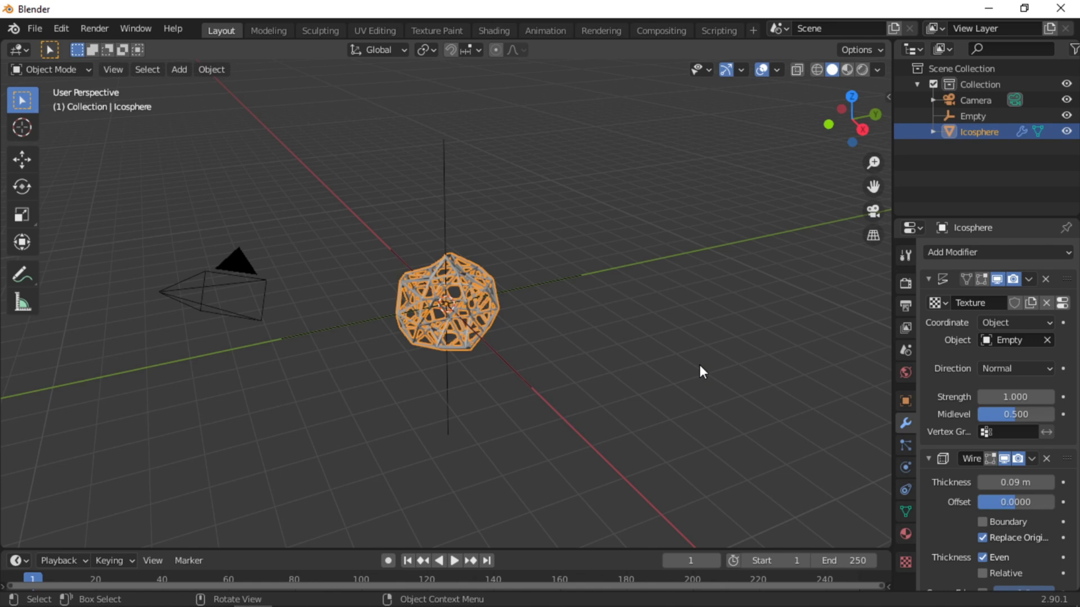
click(451, 186)
key(r)
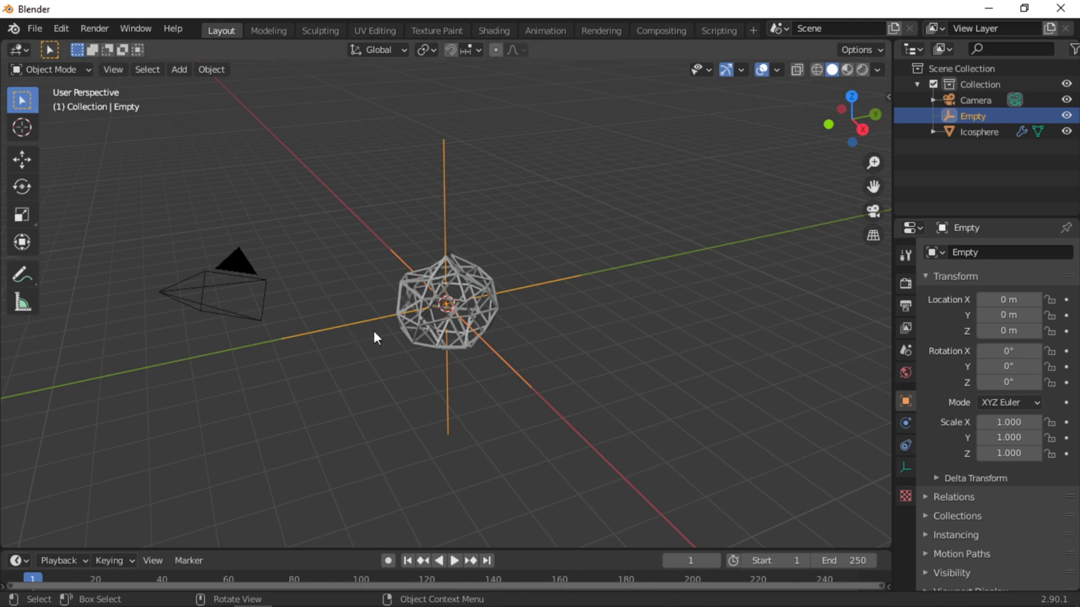
Add a Mirror modifier with Axis Y and Z and Bisect Y and Z enabled
click(449, 315)
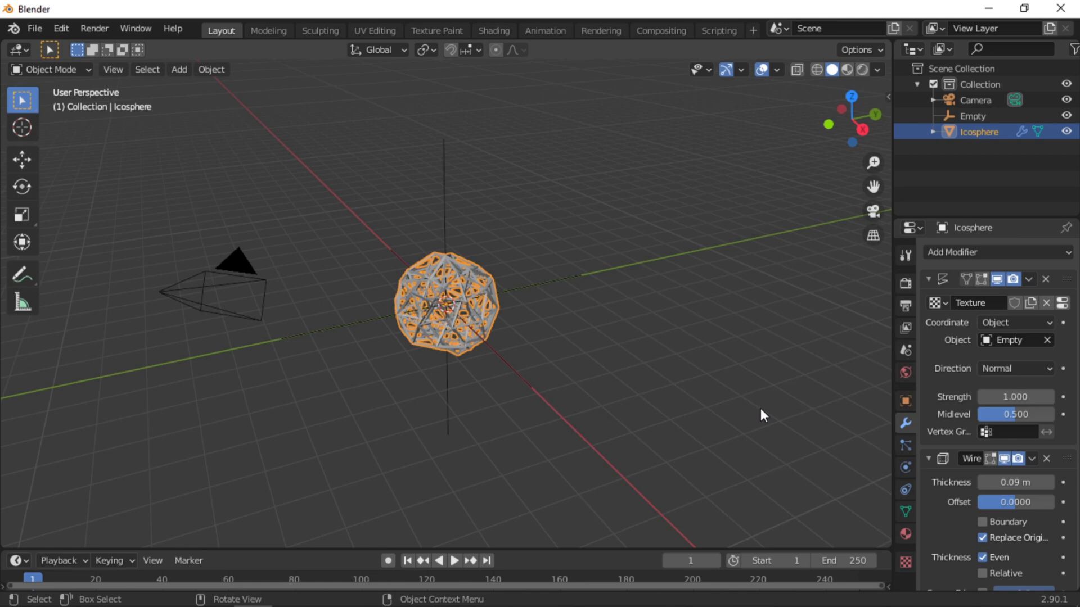
scroll(down, 3)
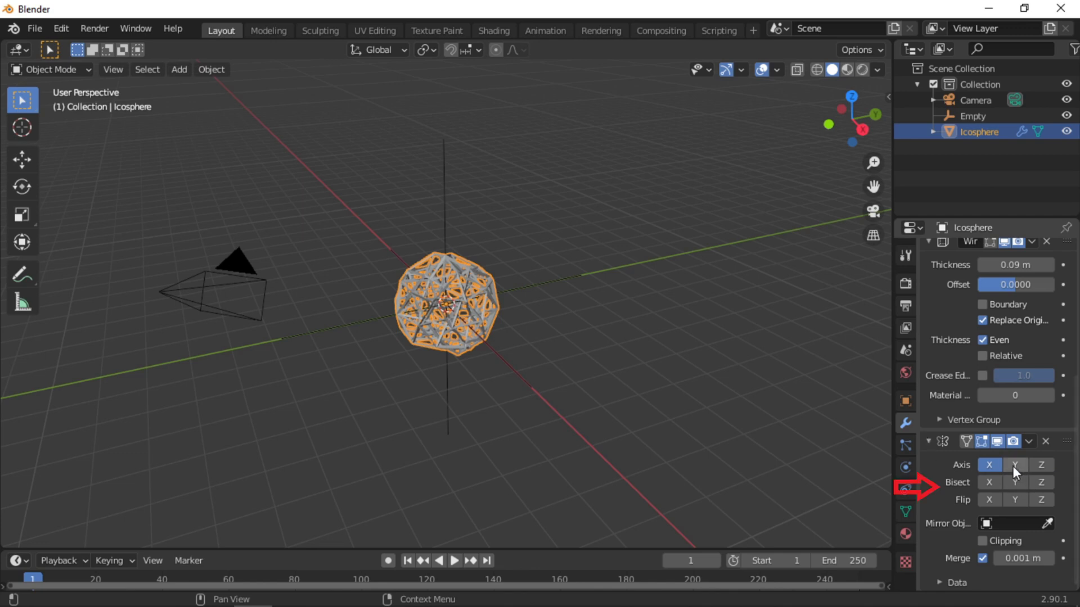
click(1020, 473)
click(1044, 471)
click(992, 484)
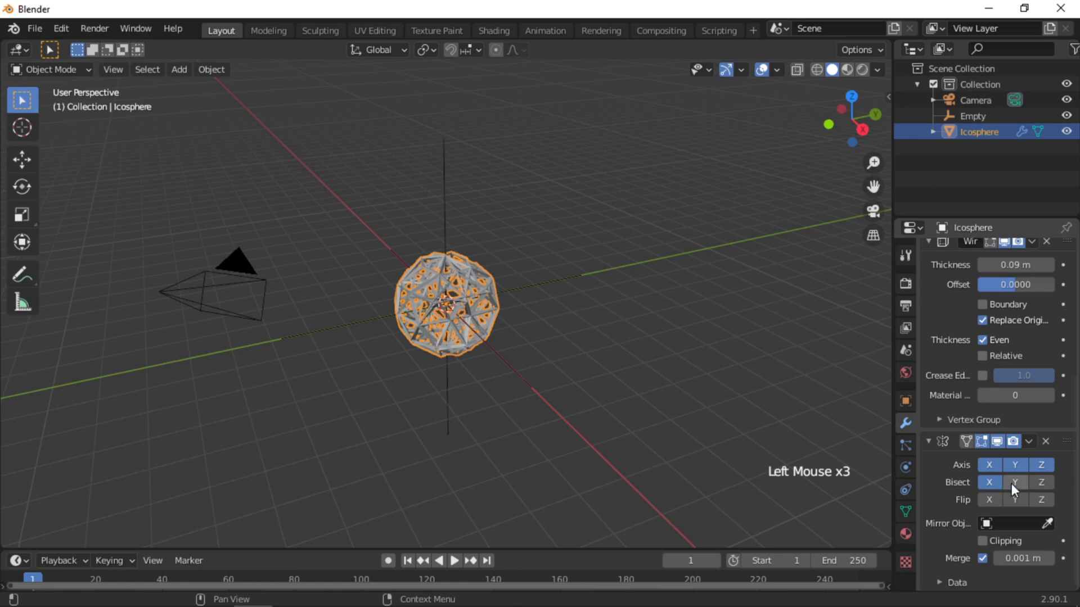
click(1018, 492)
click(1051, 489)
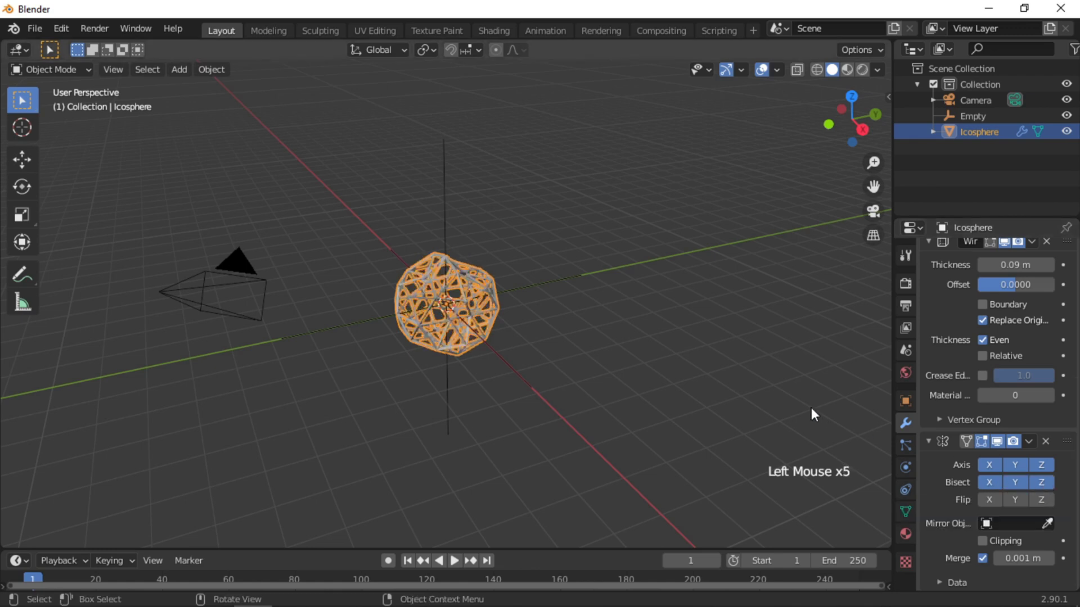
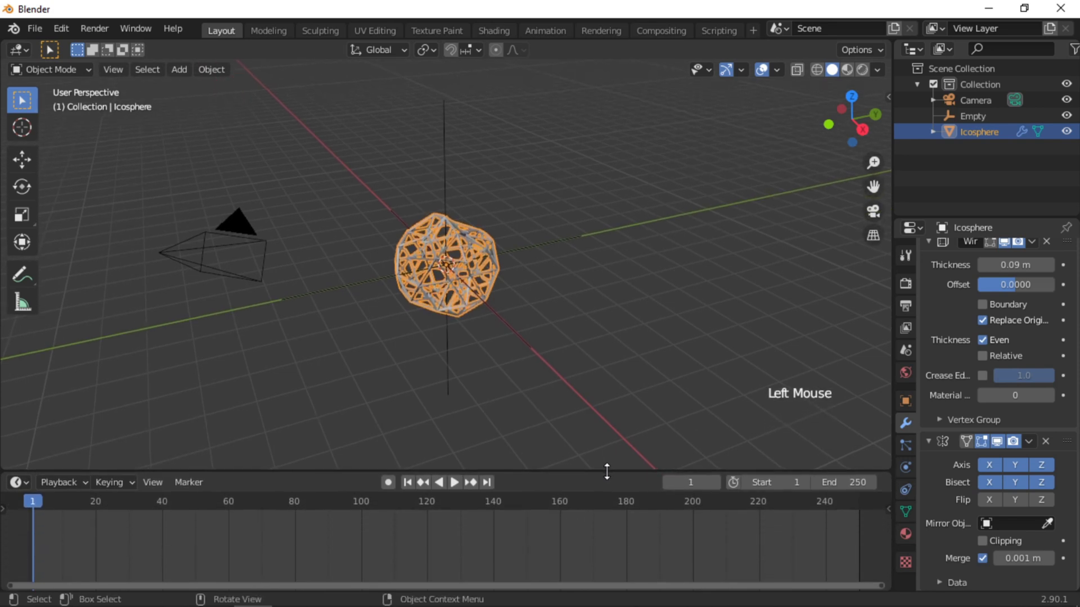
Select the Empty in the viewport ready for keyframing
click(448, 158)
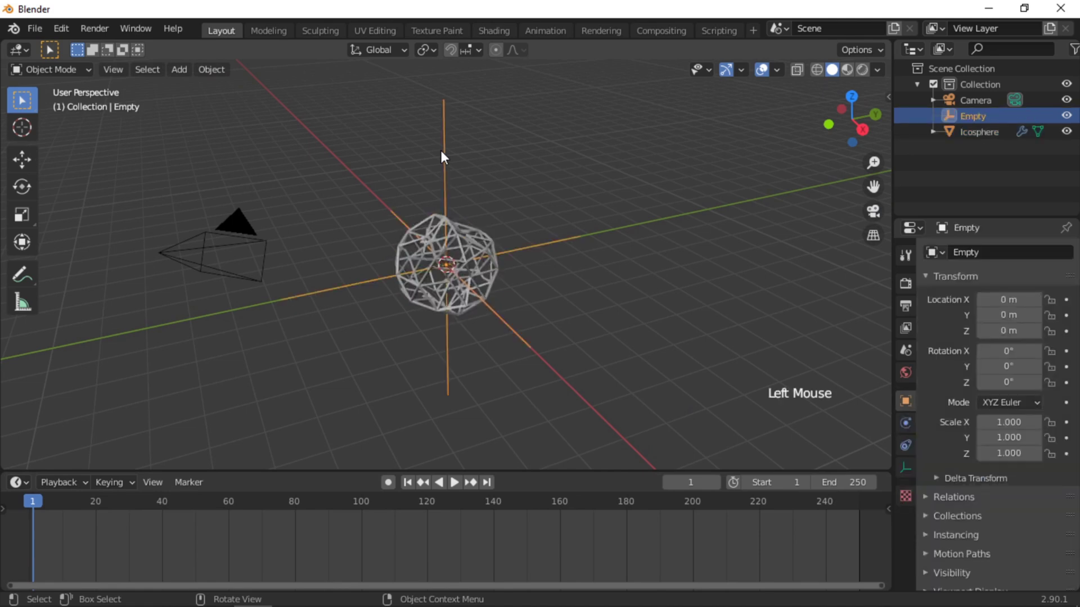
Insert a rotation keyframe for the Empty at frame 1
key(i)
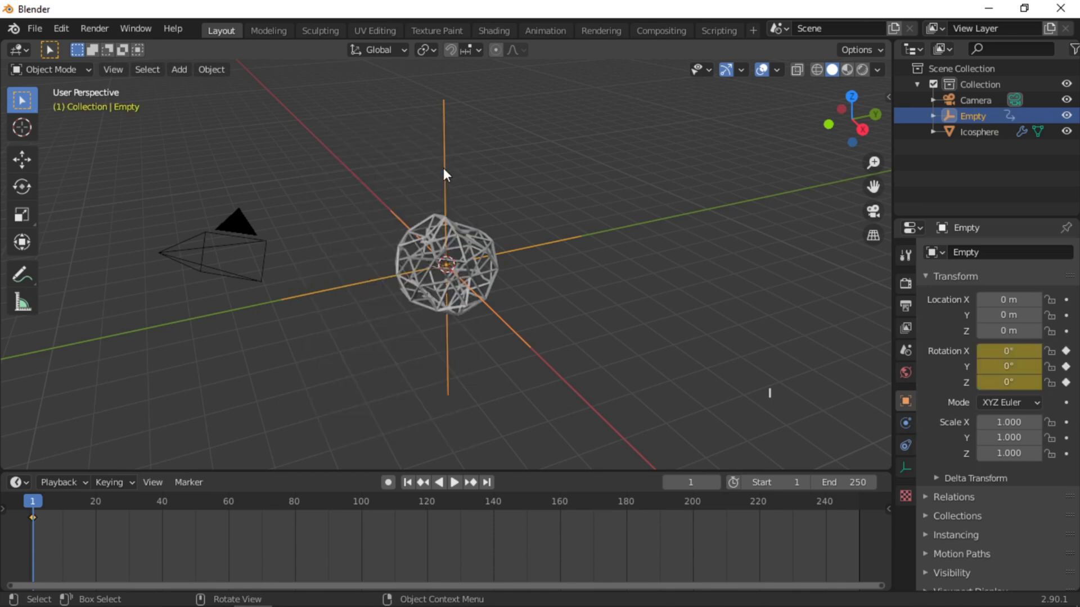
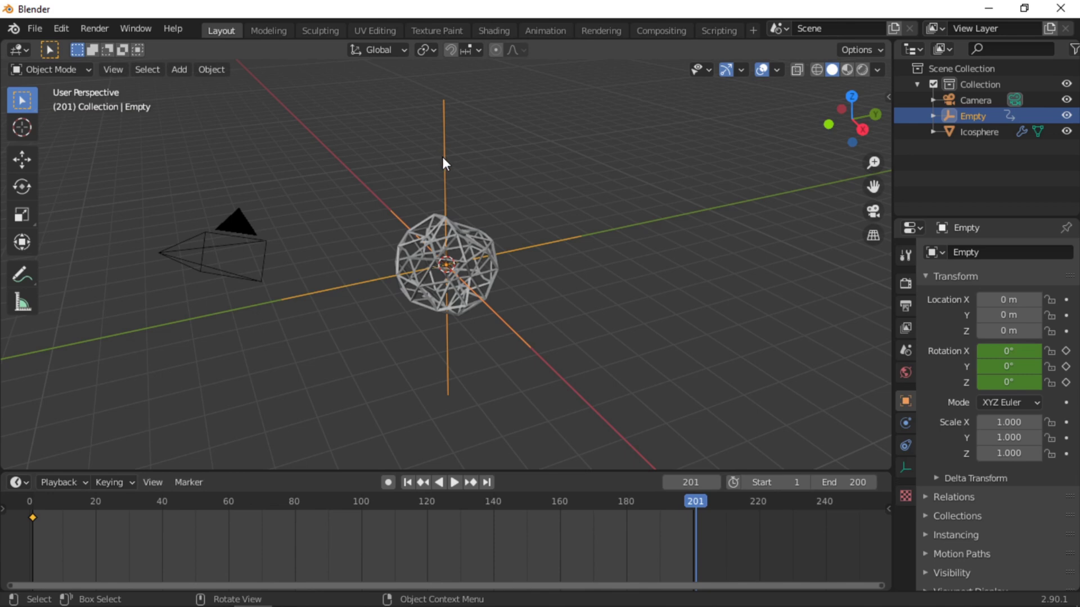
Begin rotating the object at the end frame with R
key(r)
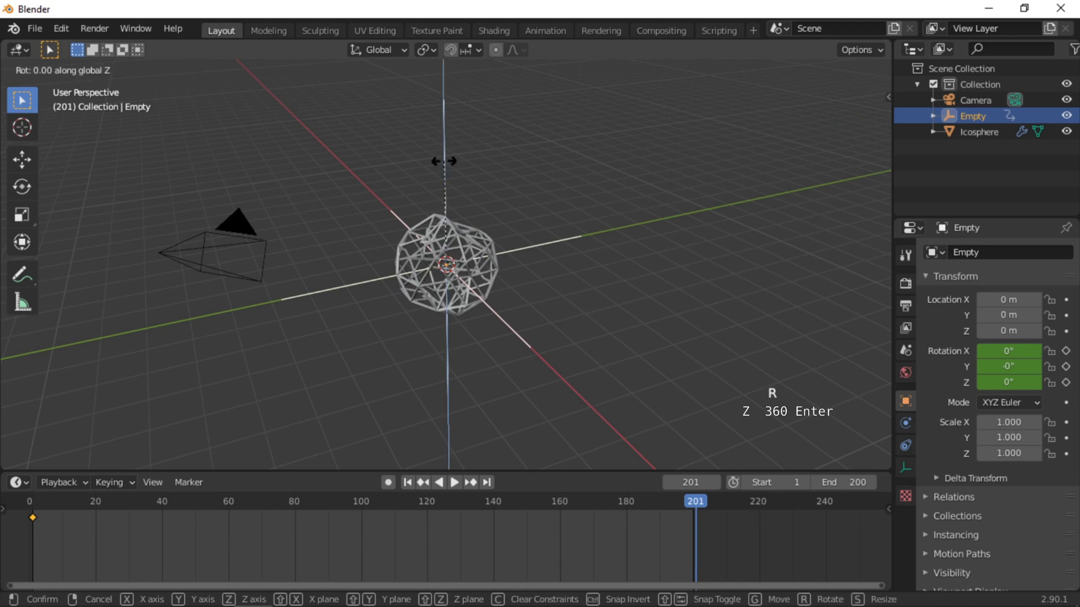
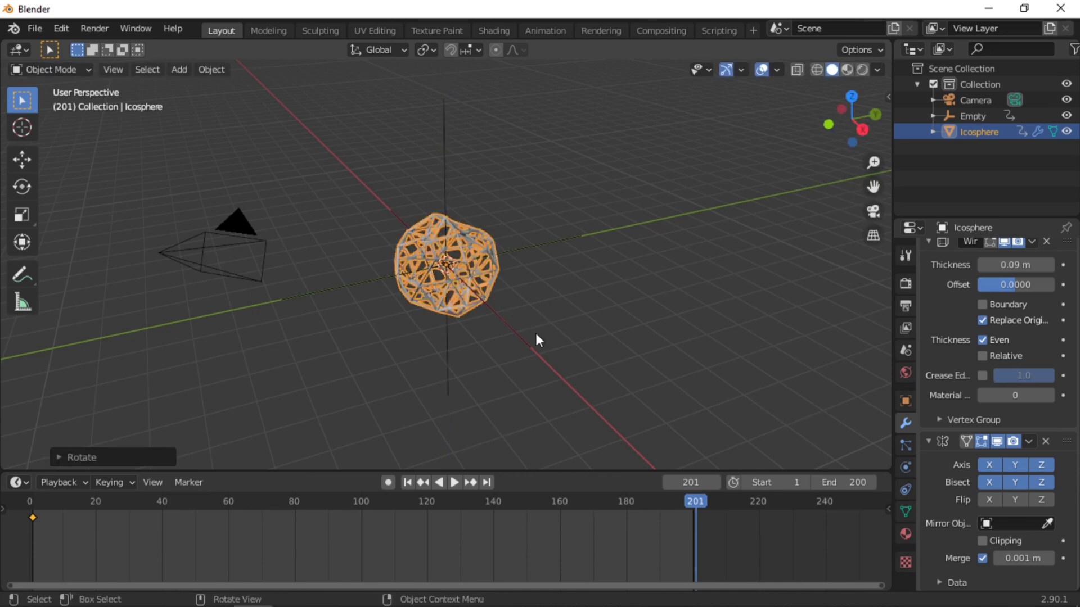
Rotate the icosphere 360° around X, keyframe it at the end frame, and play then stop the preview
key(r)
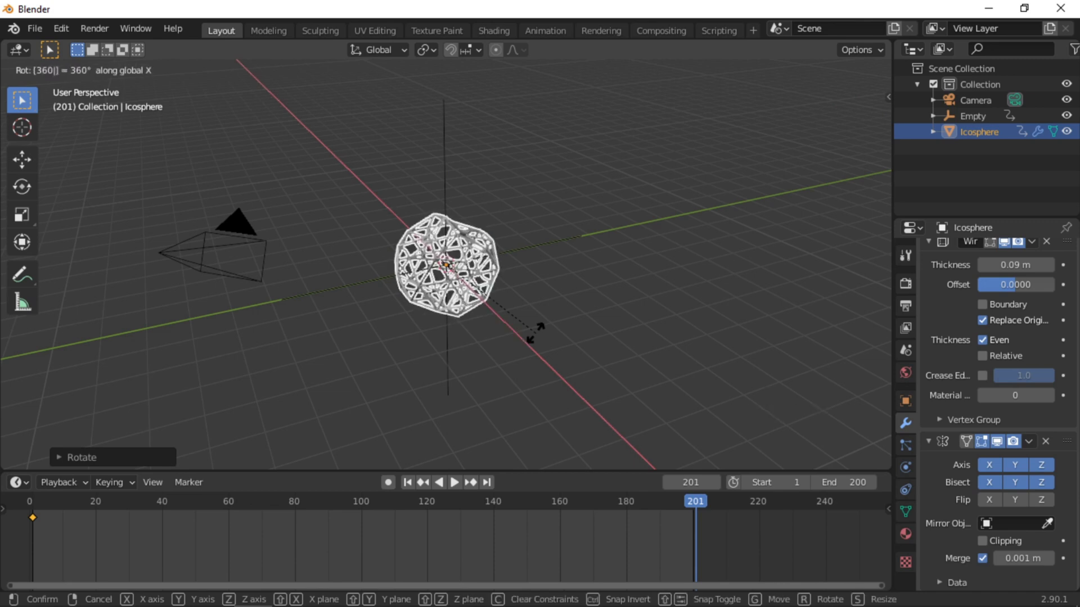
key(i)
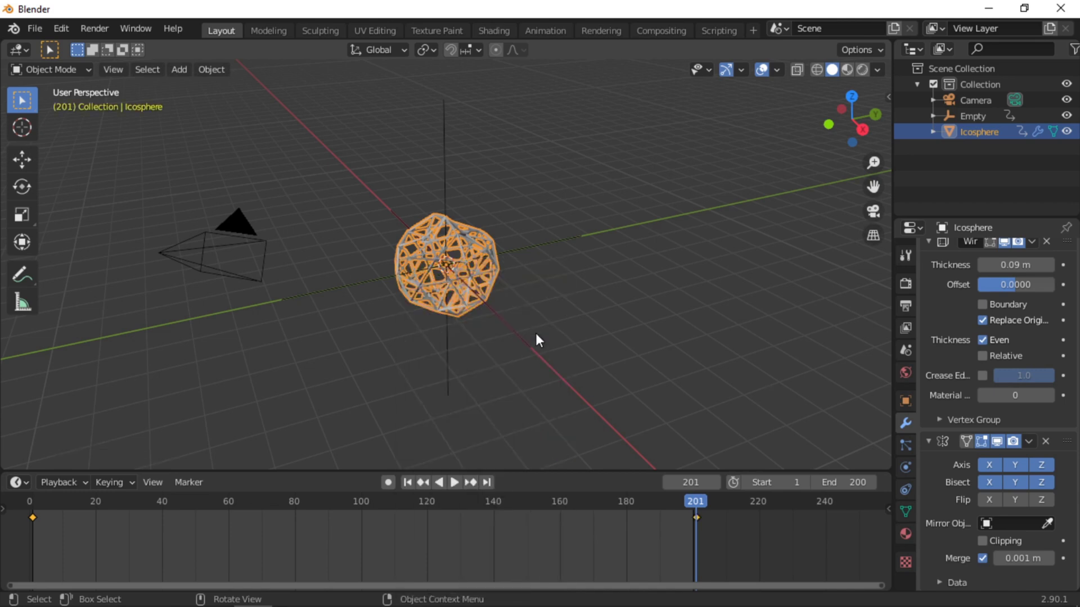
key(space)
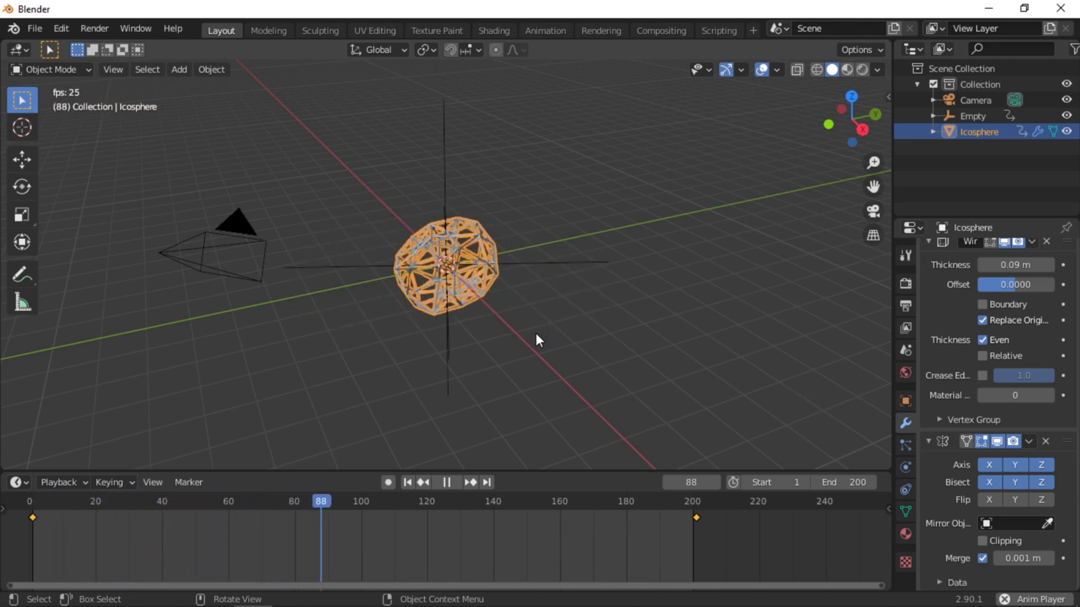
key(space)
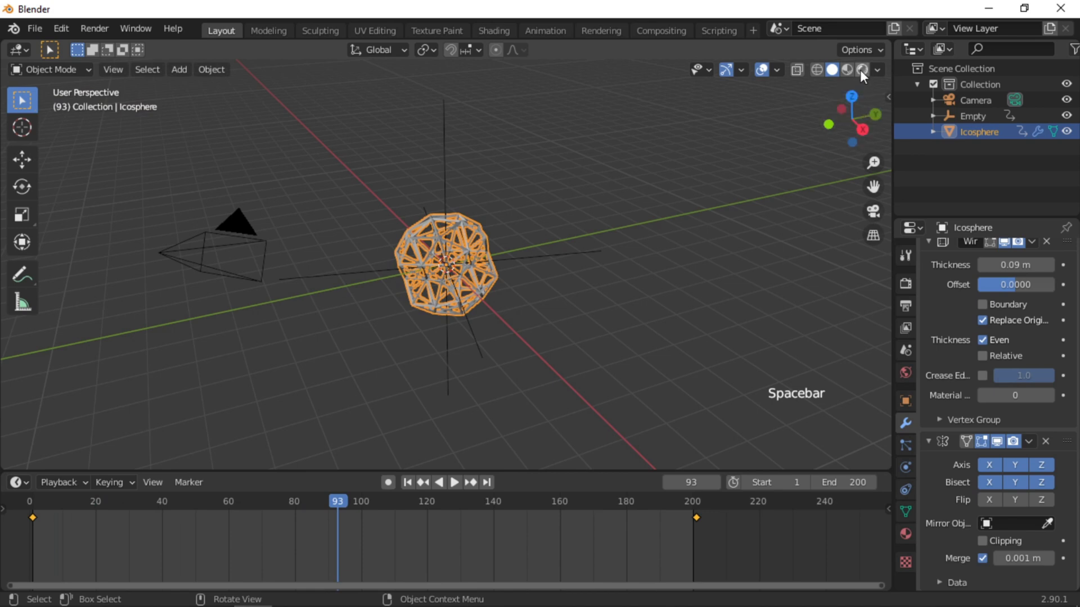
Show rendered shading, select the camera and reset its location and rotation to the origin
click(865, 77)
click(237, 269)
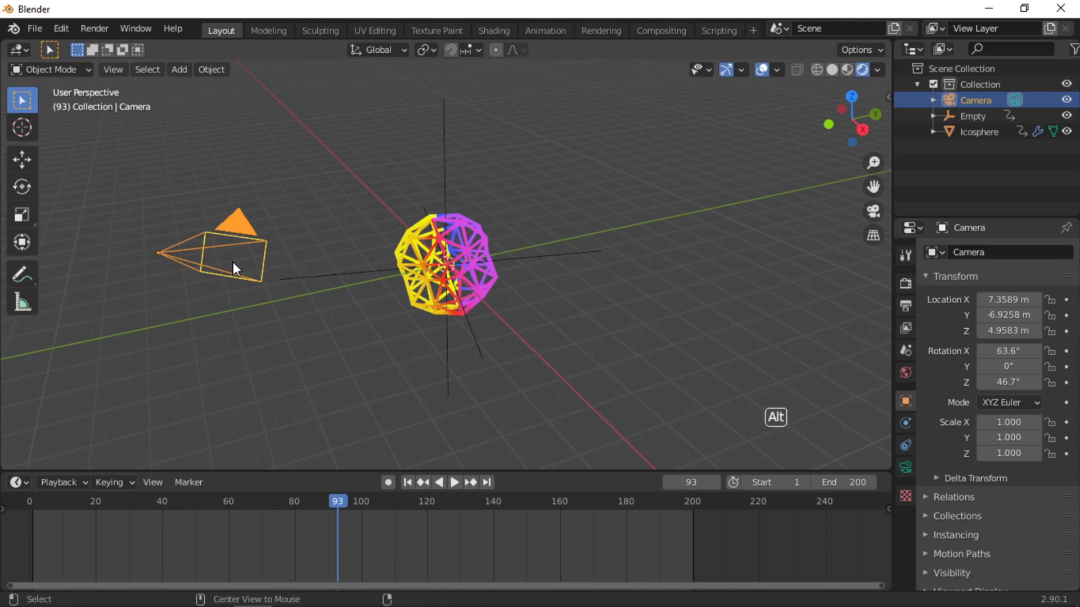
key(alt+r)
key(alt+g)
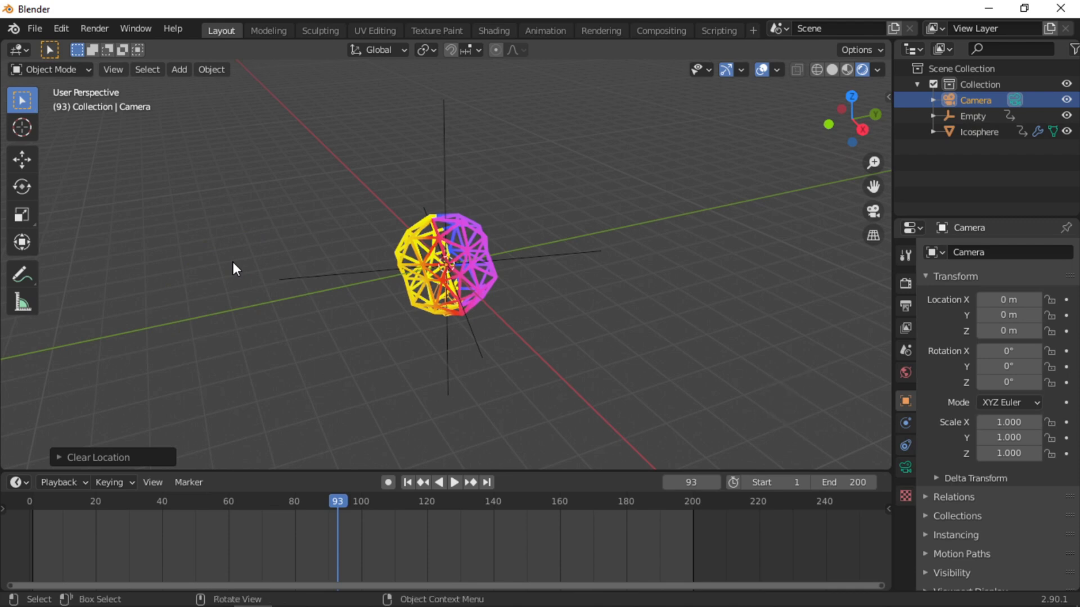
Tilt the camera 90° around X and pull it back along the Y axis to face the sphere
key(r)
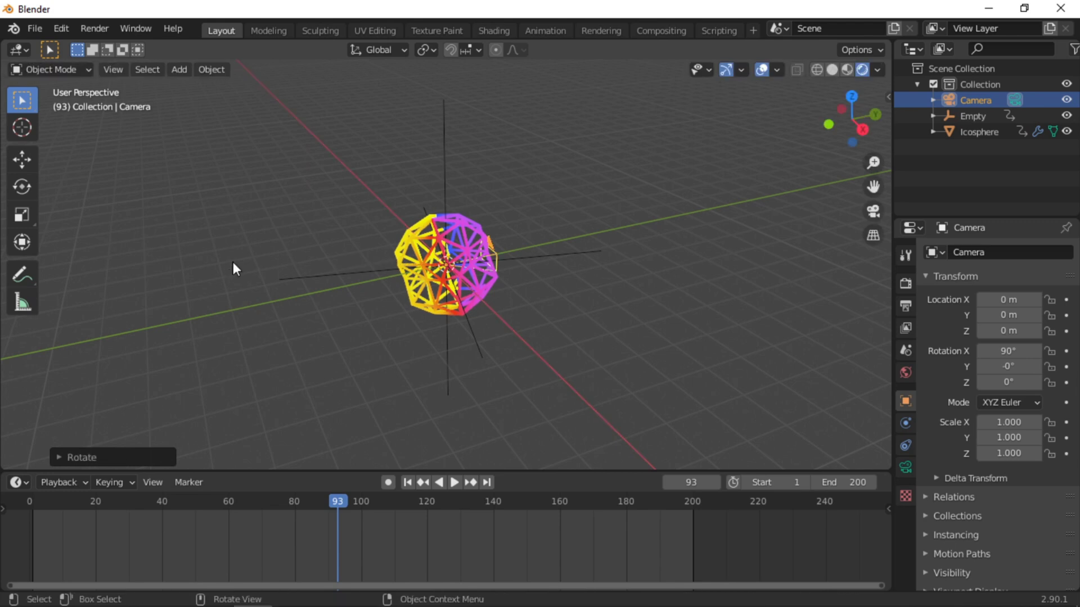
key(g)
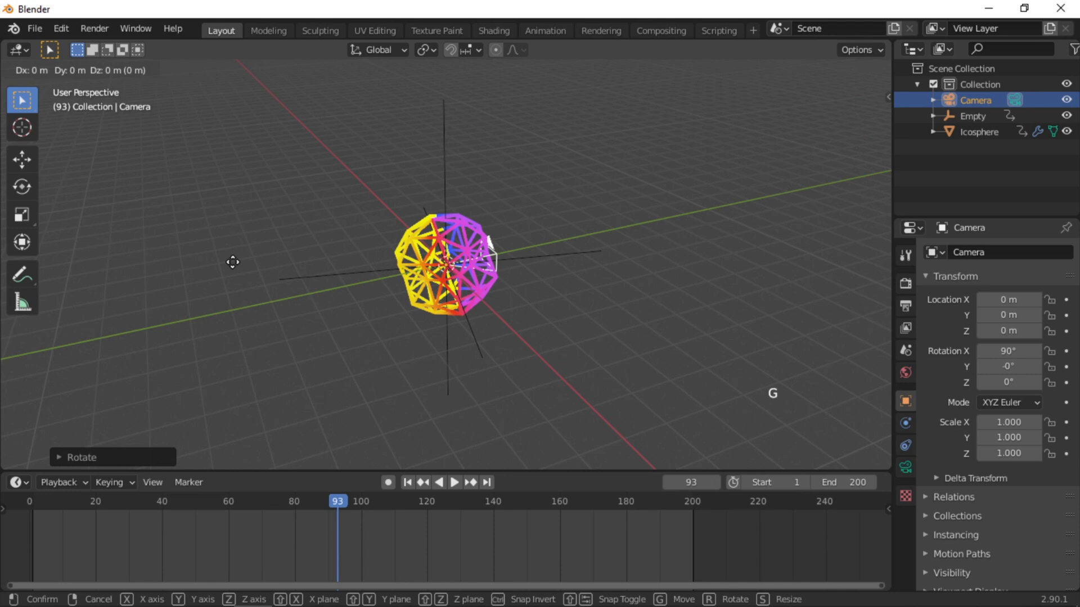
key(y)
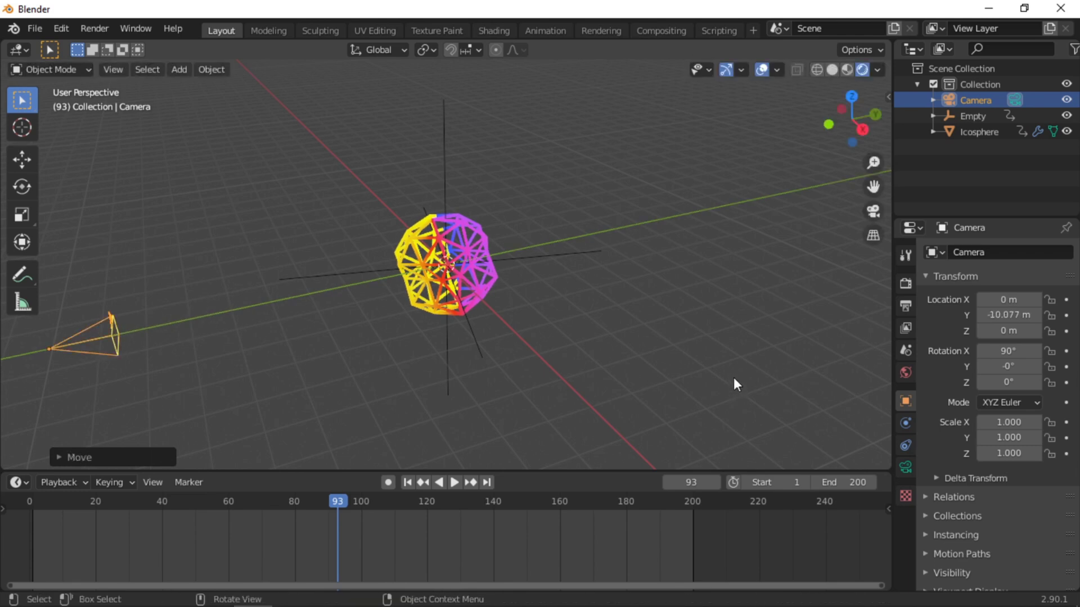
View through the camera, set the world background colour to black, and go to the render settings
key(KP_0)
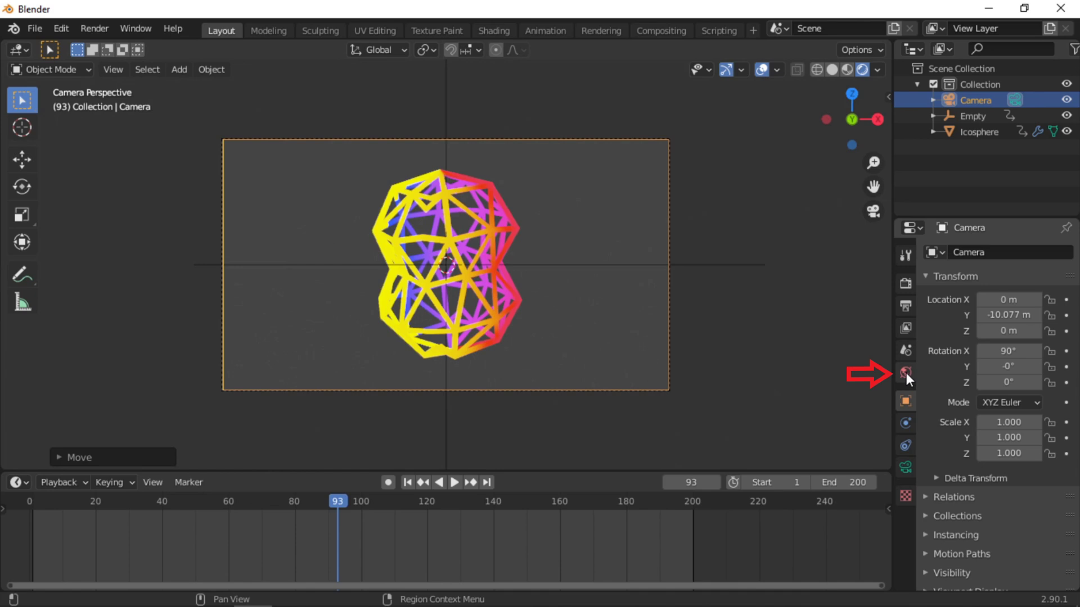
click(915, 377)
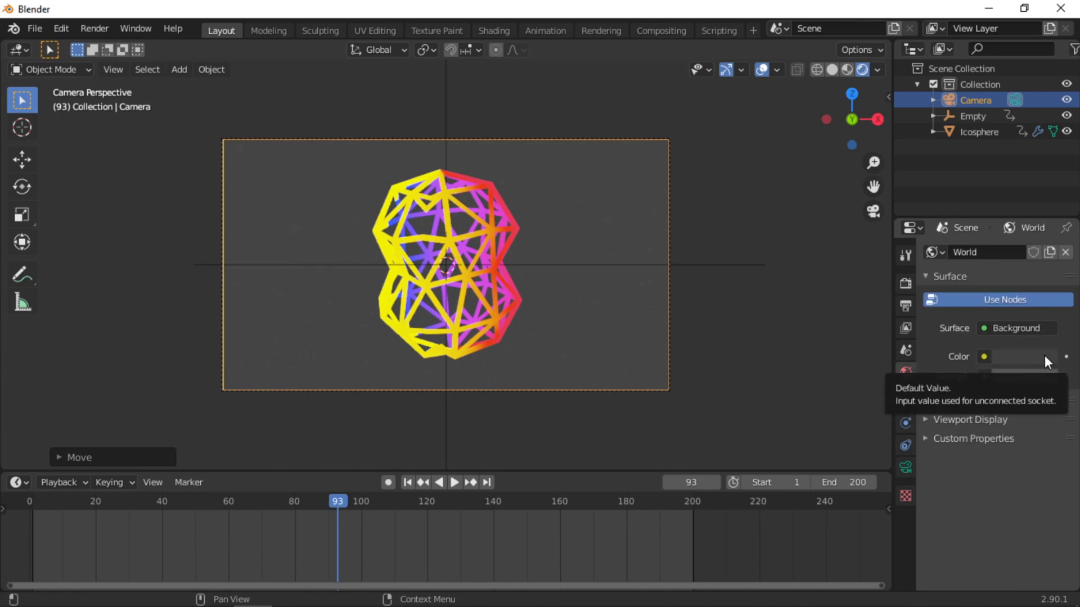
click(1052, 360)
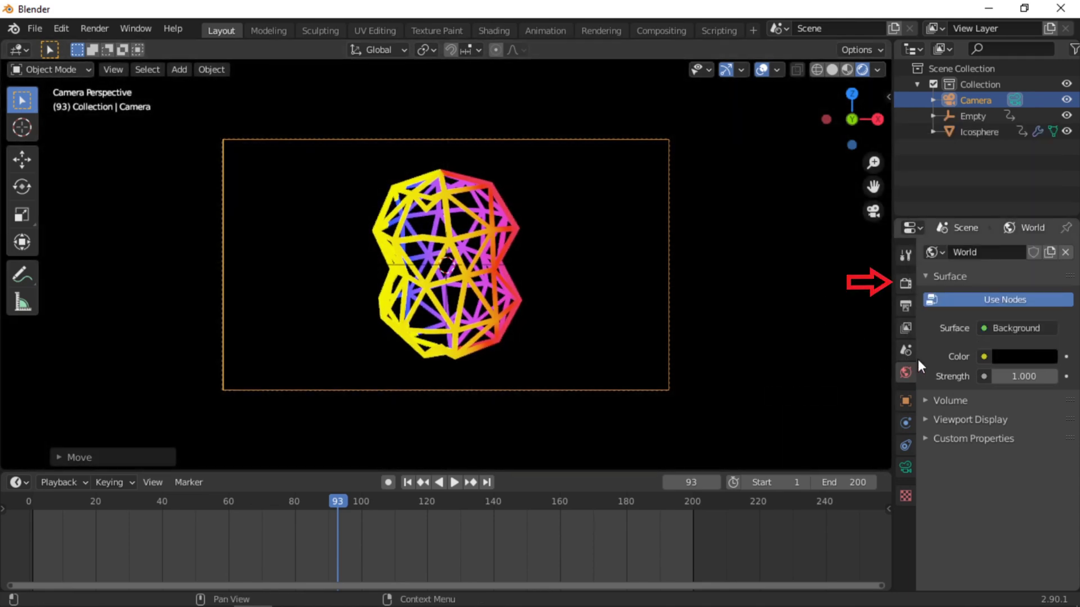
click(918, 289)
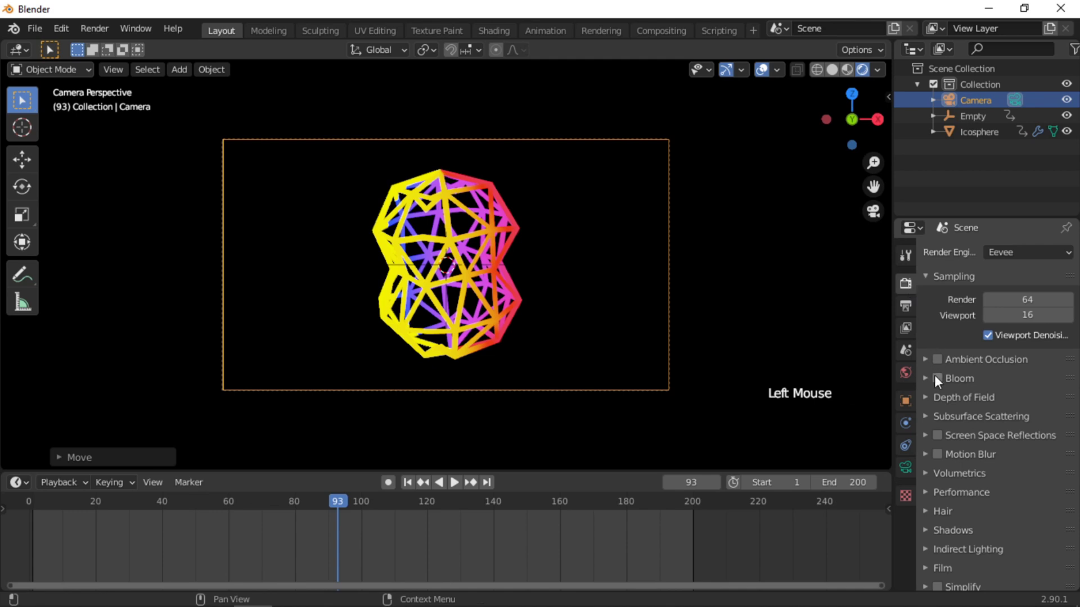
Enable Bloom with radius 6.5 and intensity 0.079 so the wireframe glows
click(944, 381)
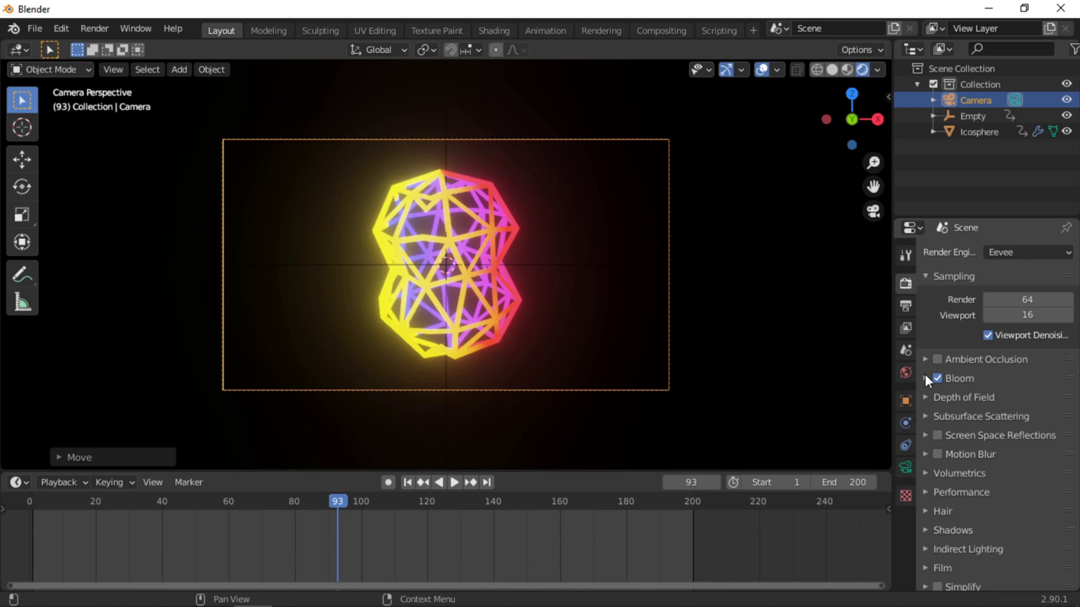
click(935, 379)
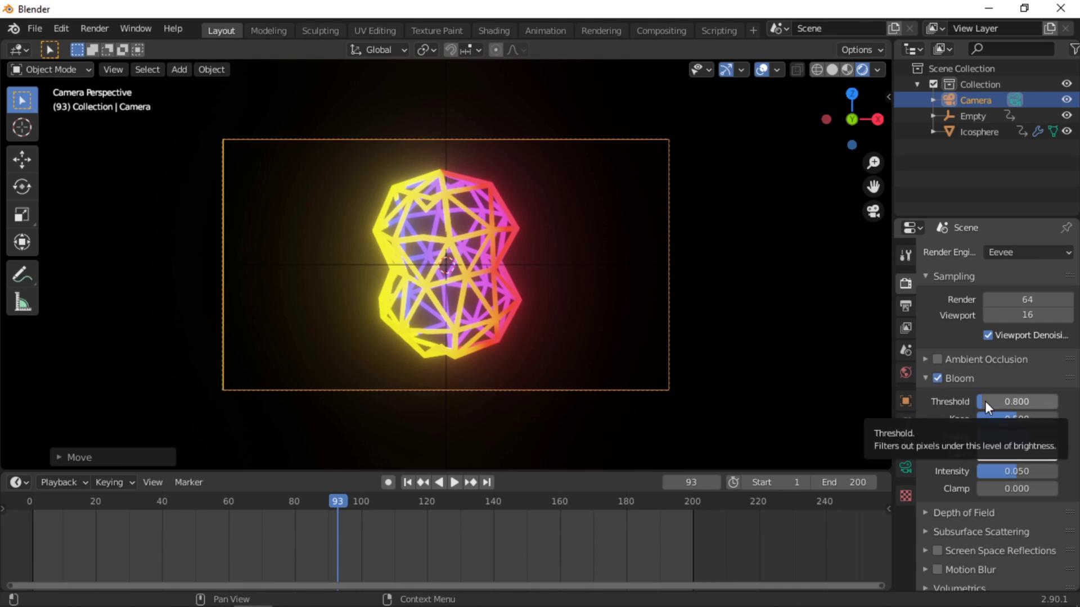
click(1008, 472)
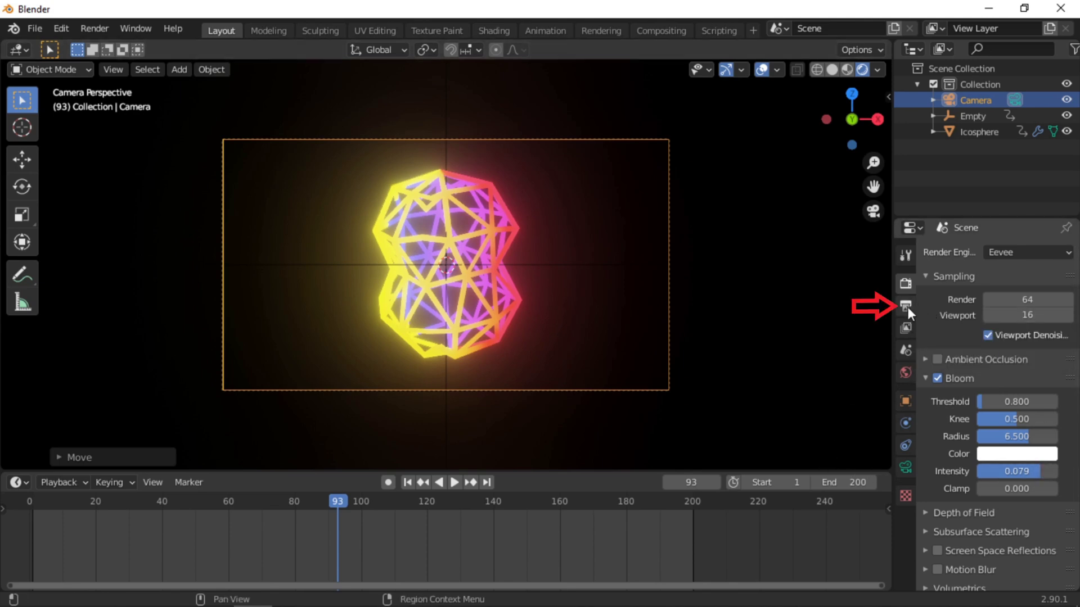
In Output Properties, check the frame rate and set the file format to FFmpeg video
click(910, 316)
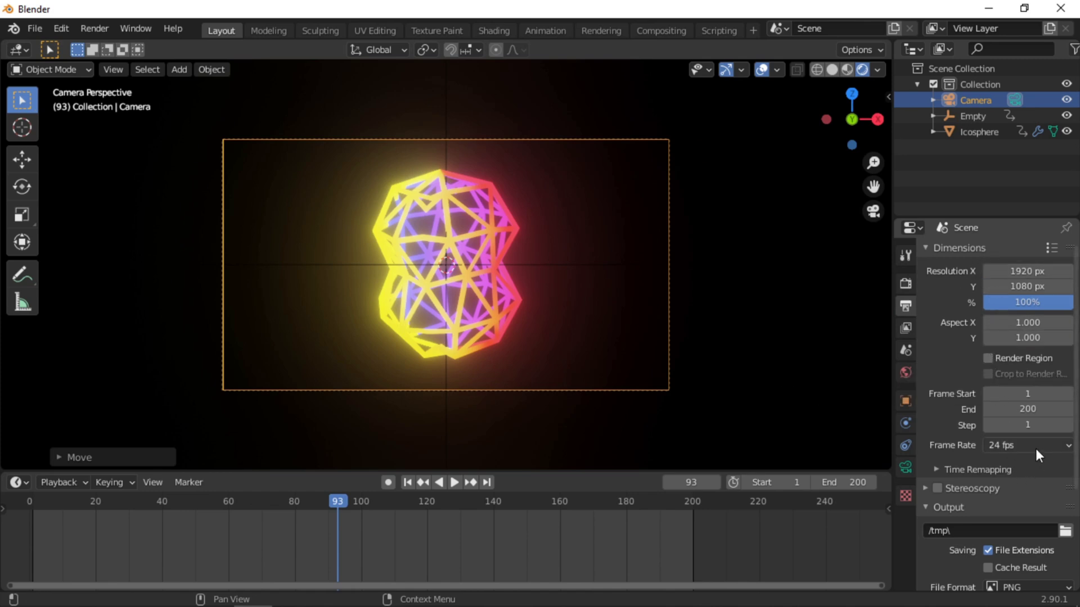
click(1038, 456)
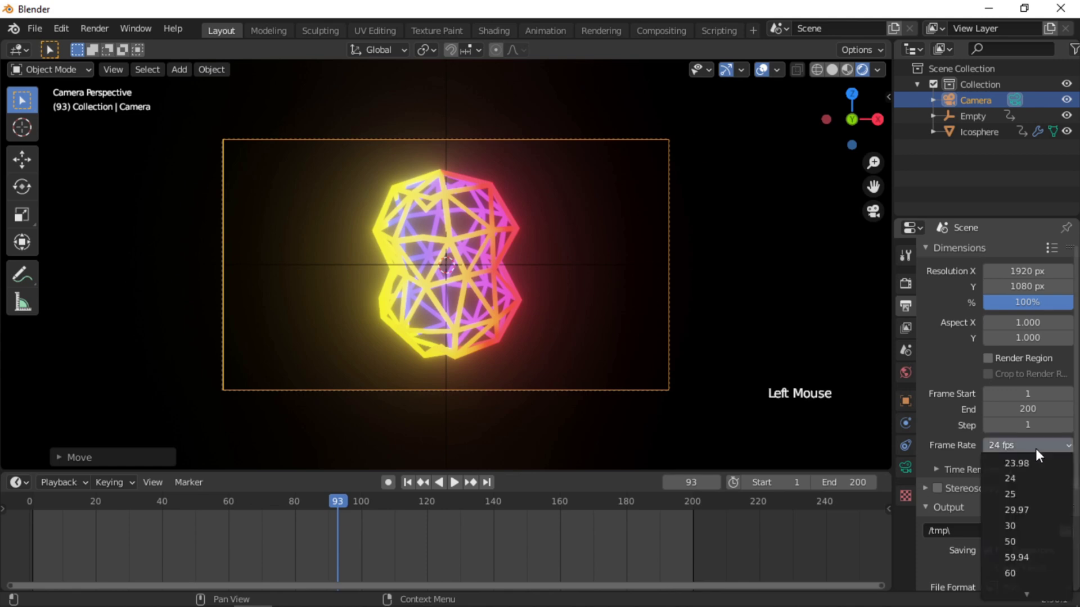
scroll(down, 3)
click(1064, 475)
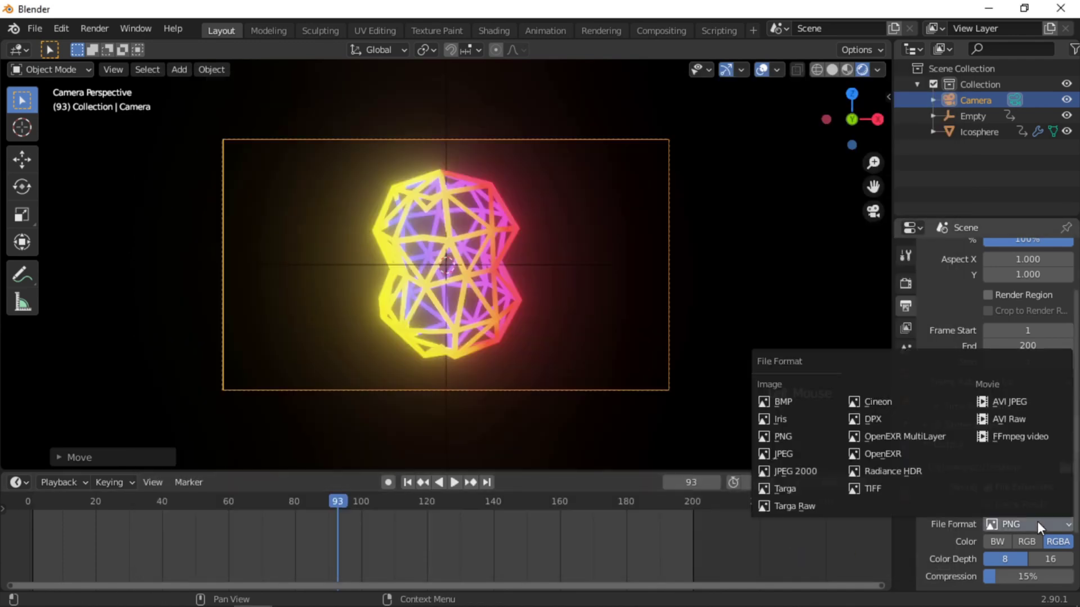
click(1021, 448)
Under Encoding, choose the MPEG-4 container with H.264 at perceptually lossless quality
scroll(down, 3)
scroll(down, 3)
click(940, 548)
click(1030, 572)
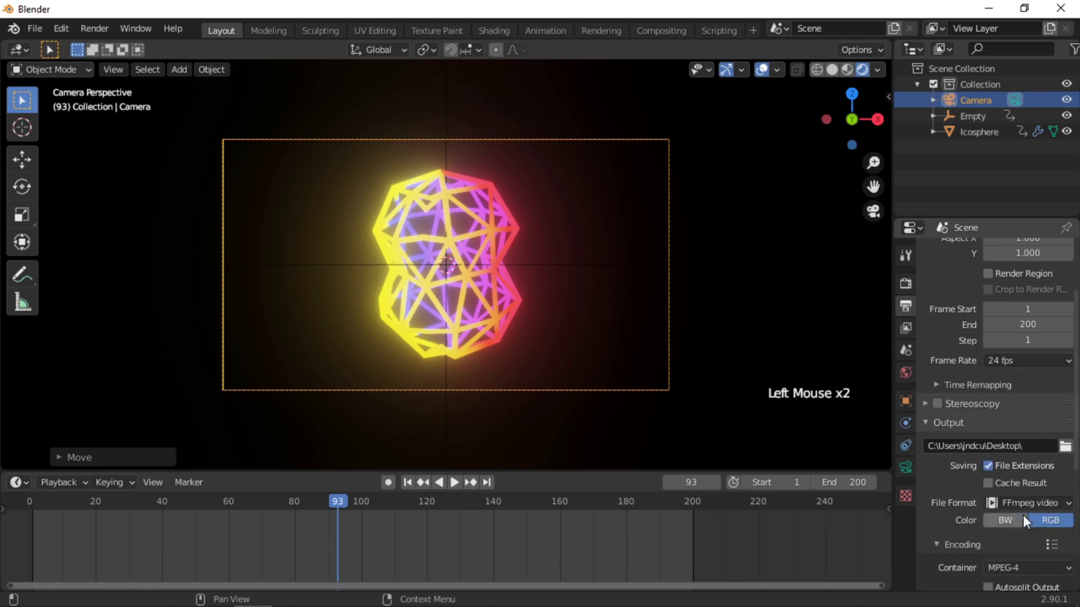
scroll(down, 3)
scroll(down, 3)
scroll(down, 3)
Render the whole animation via Render > Render Animation
click(1028, 533)
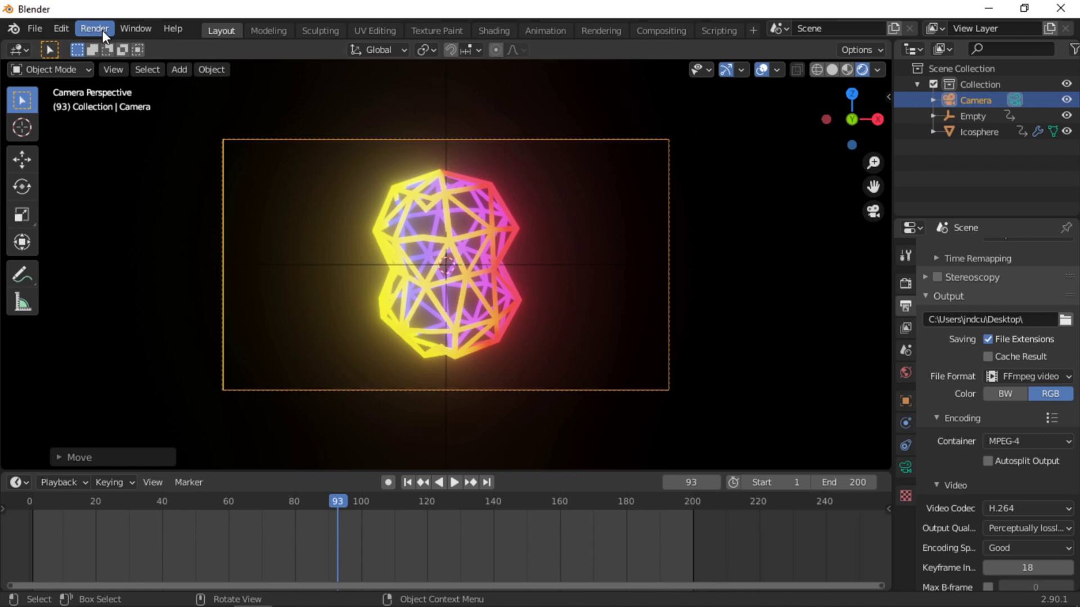
click(104, 32)
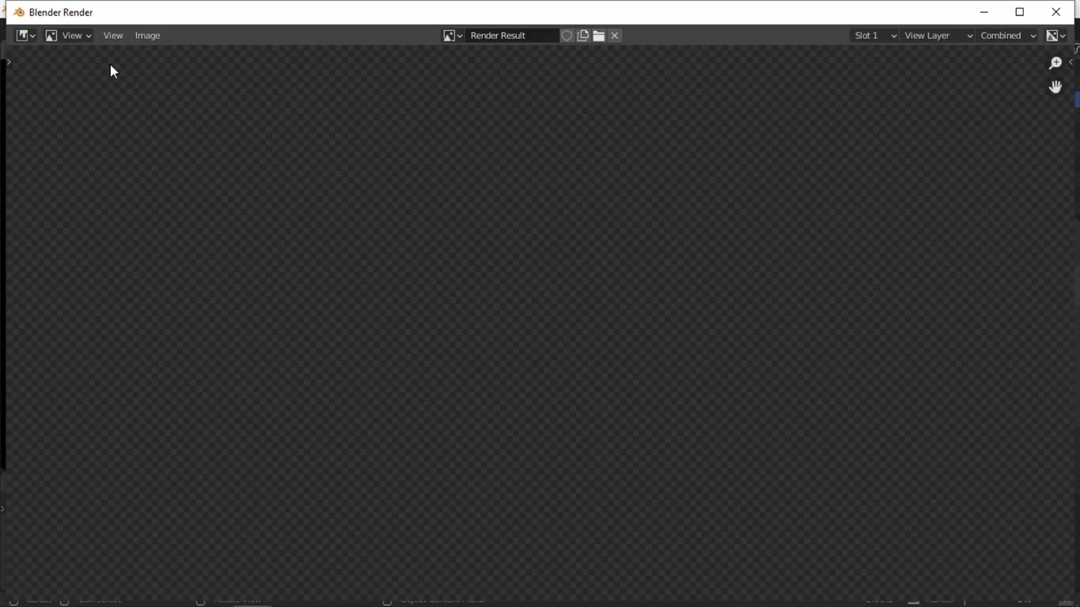